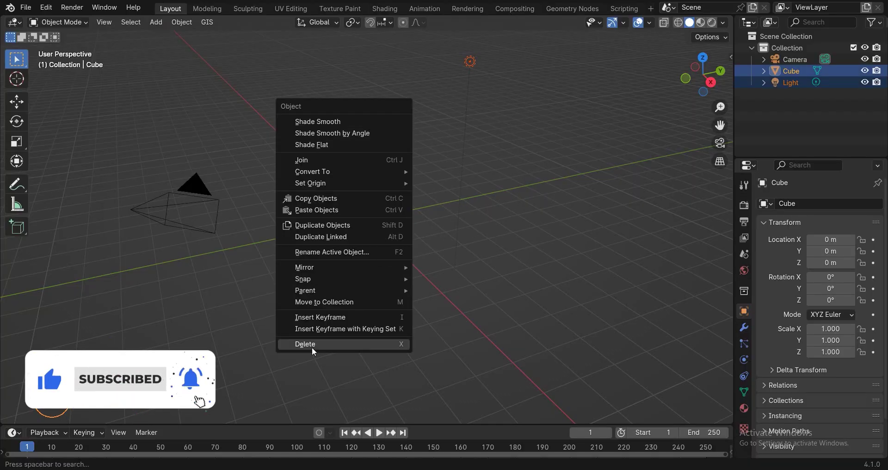
- Delete the default cube and light so only the camera remains
{"action": "left_click_drag", "start_coordinate": [72, 59], "coordinate": [142, 132]}
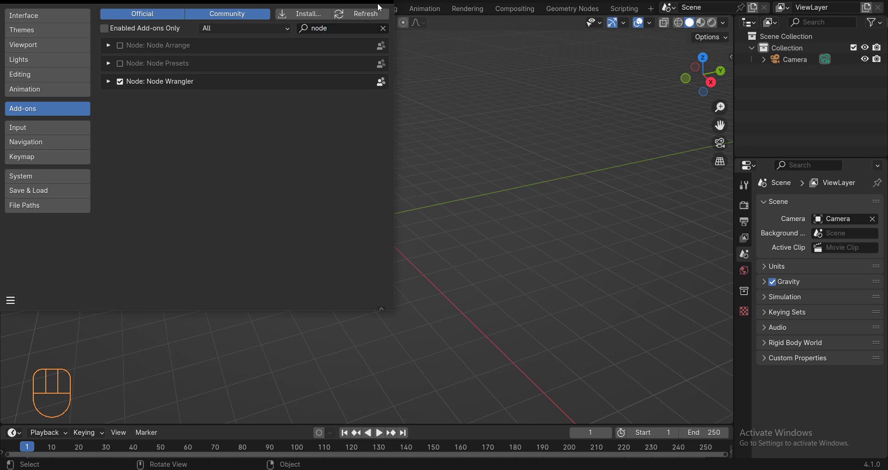
- Add a UV sphere at the origin, shade it smooth and give it a Subdivision modifier at viewport level 2
{"action": "key", "text": "shift+a"}
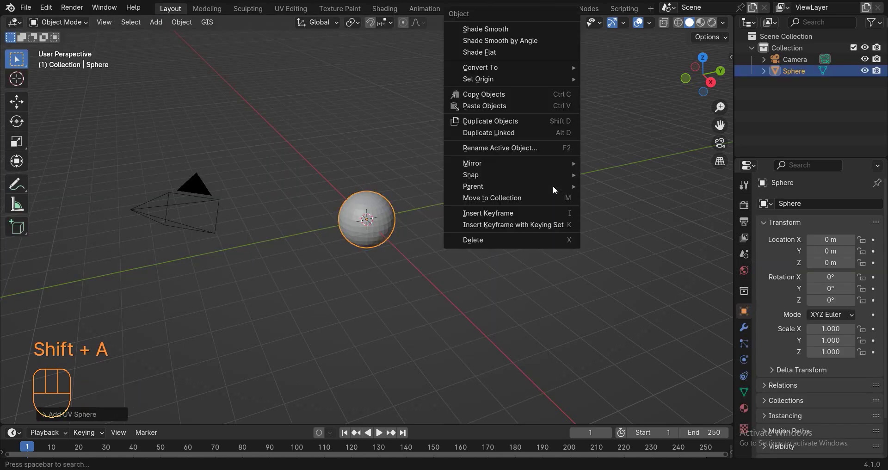
{"action": "right_click", "coordinate": [509, 42]}
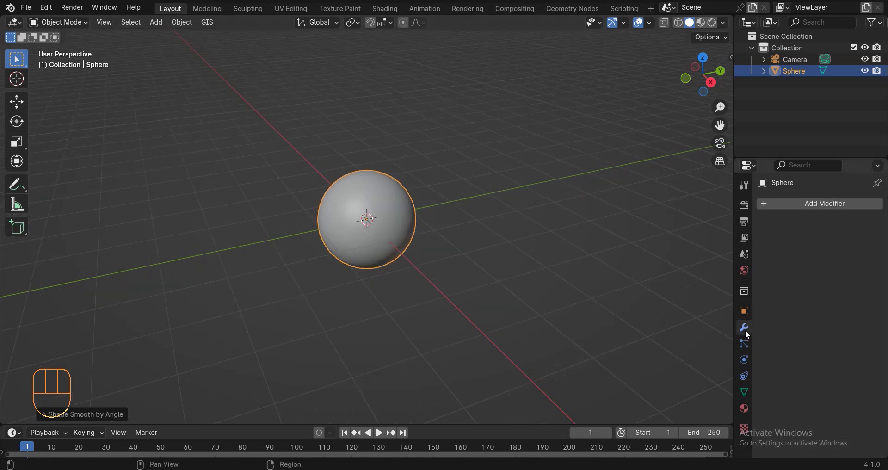
{"action": "left_click_drag", "start_coordinate": [793, 208], "coordinate": [723, 226]}
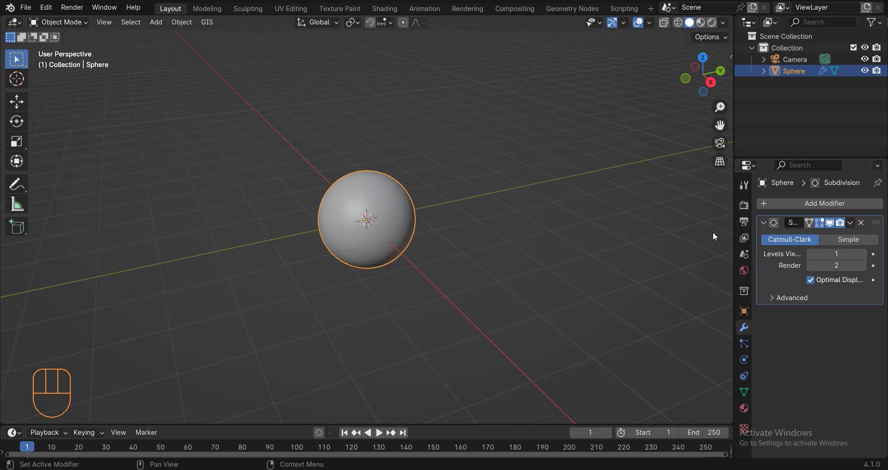
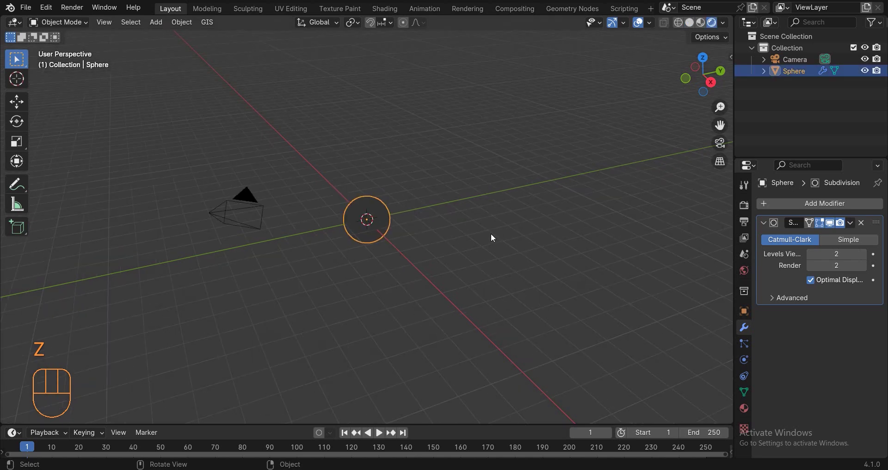
{"action": "key", "text": "s"}
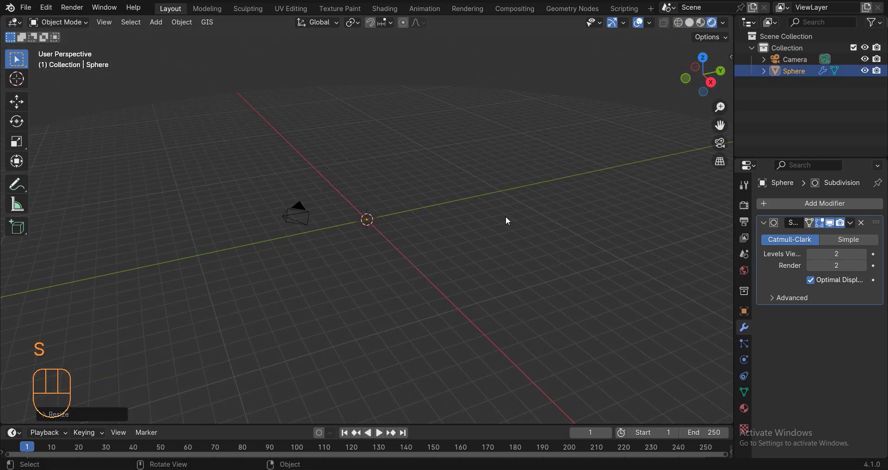
{"action": "middle_click", "coordinate": [360, 266]}
{"action": "key", "text": "z"}
{"action": "left_click_drag", "start_coordinate": [442, 233], "coordinate": [473, 257]}
{"action": "middle_click", "coordinate": [460, 270]}
- Add a Sun light, raise it along Z above the sphere and set its strength to 5
{"action": "key", "text": "shift+a"}
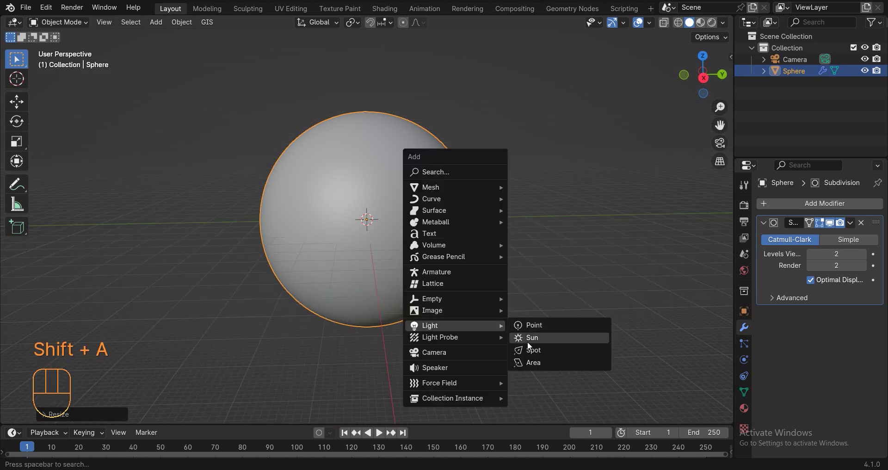
{"action": "key", "text": "g"}
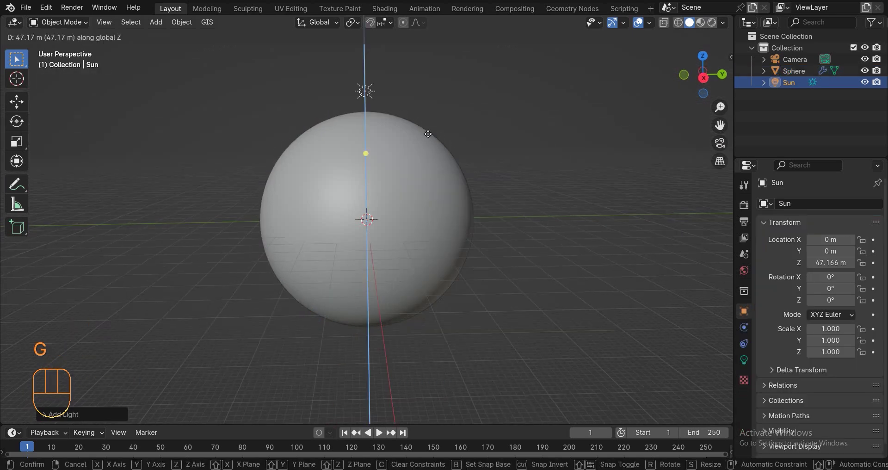
{"action": "key", "text": "z"}
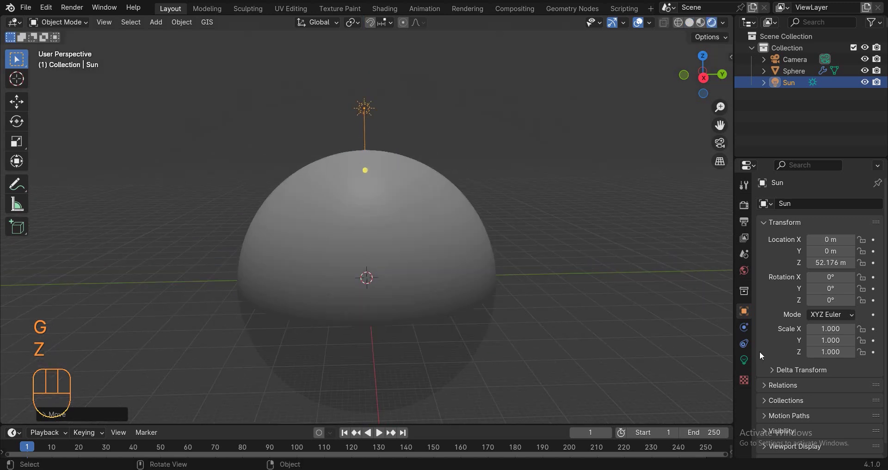
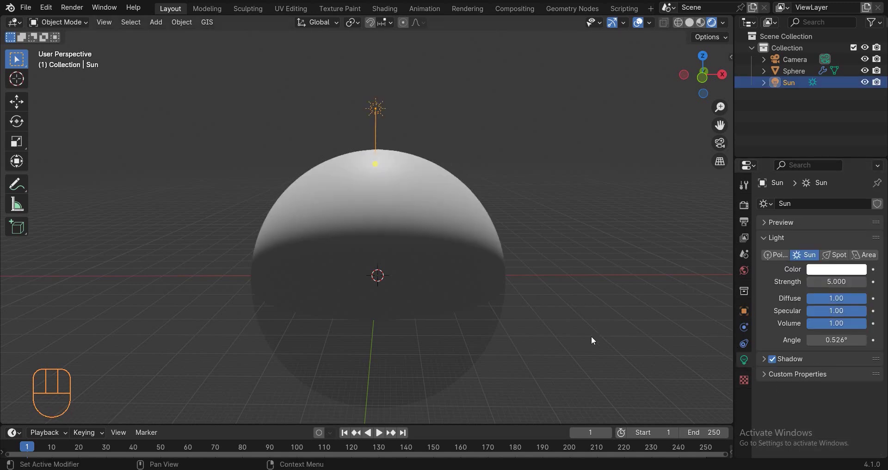
{"action": "middle_click", "coordinate": [461, 280]}
- Orbit and zoom the viewport to face the sphere from the front
{"action": "left_click_drag", "start_coordinate": [454, 264], "coordinate": [556, 259]}
{"action": "key", "text": "z"}
{"action": "left_click_drag", "start_coordinate": [522, 262], "coordinate": [490, 260]}
{"action": "middle_click", "coordinate": [487, 255]}
{"action": "left_click_drag", "start_coordinate": [473, 249], "coordinate": [485, 250]}
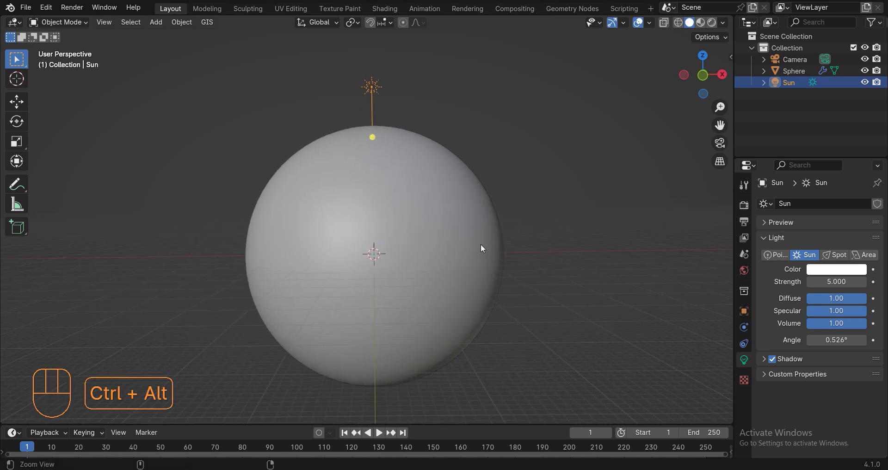
- Align the camera to this view, set passepartout to 1.0 and frame the sphere's upper half
{"action": "key", "text": "ctrl+alt+KP_0"}
{"action": "left_click_drag", "start_coordinate": [425, 113], "coordinate": [426, 194]}
{"action": "left_click_drag", "start_coordinate": [794, 415], "coordinate": [748, 333]}
{"action": "left_click_drag", "start_coordinate": [816, 275], "coordinate": [391, 301]}
{"action": "key", "text": "0"}
{"action": "key", "text": "g"}
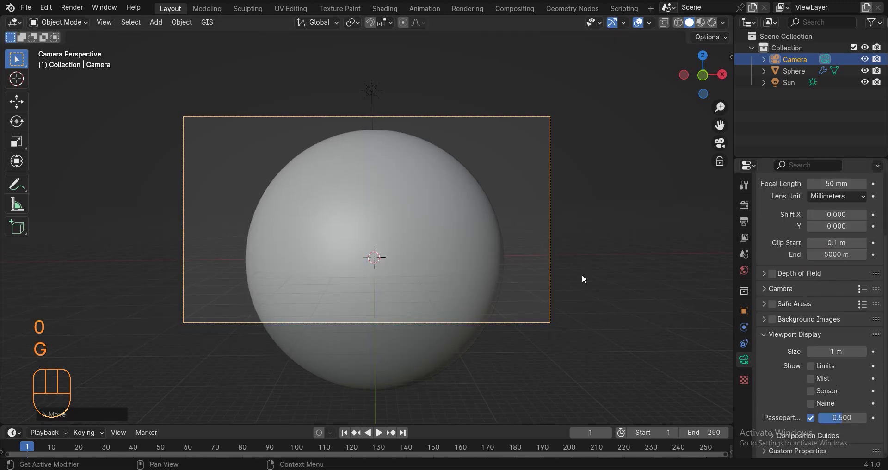
{"action": "key", "text": "g"}
{"action": "key", "text": "g"}
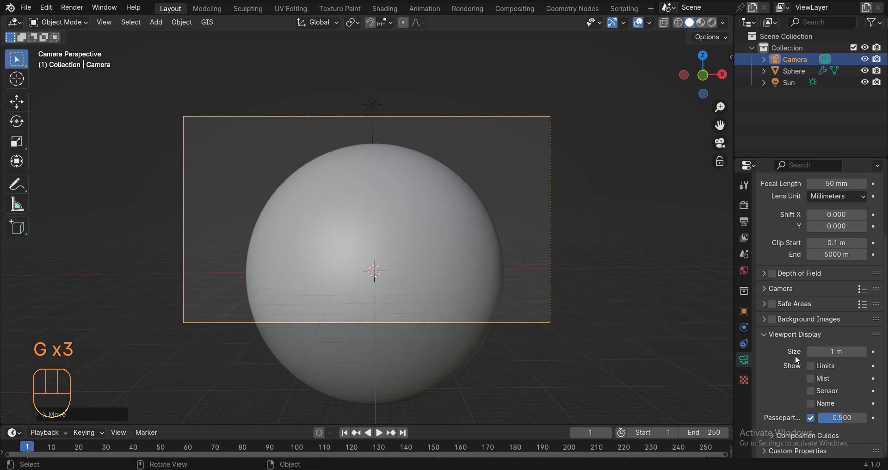
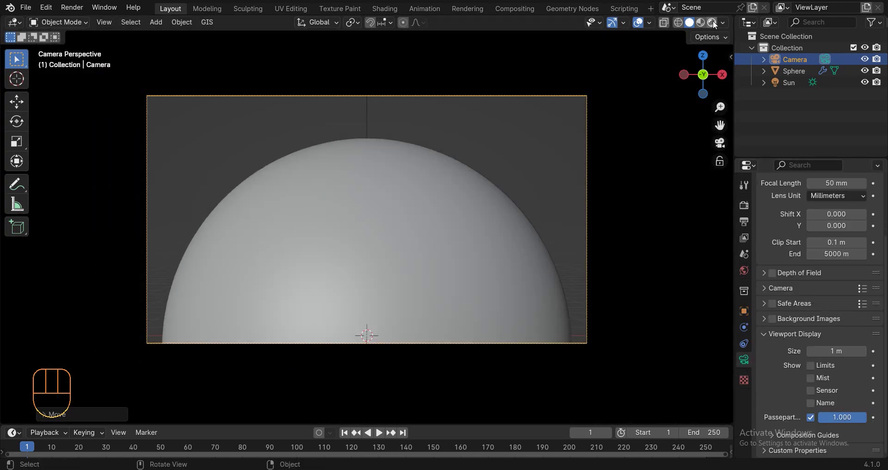
- Darken the World background colour to a near-black value of about 0.05
{"action": "left_click", "coordinate": [712, 35]}
{"action": "left_click", "coordinate": [375, 231]}
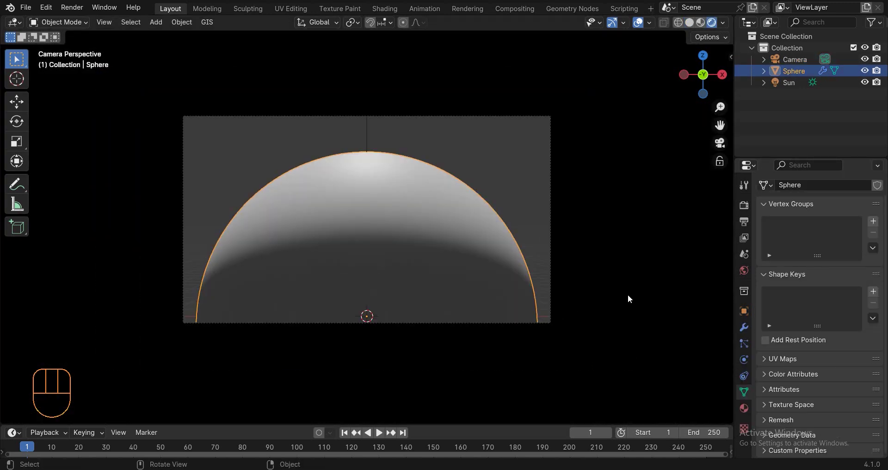
{"action": "left_click_drag", "start_coordinate": [748, 270], "coordinate": [750, 292]}
{"action": "left_click_drag", "start_coordinate": [846, 282], "coordinate": [851, 230]}
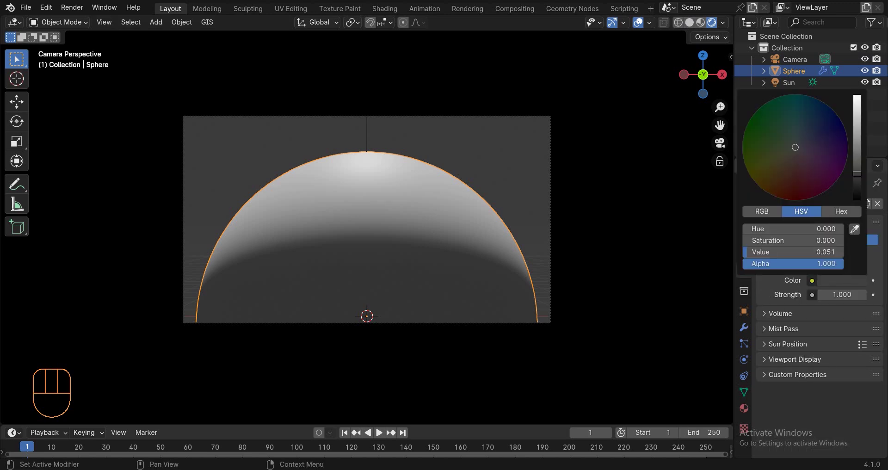
{"action": "left_click", "coordinate": [640, 24]}
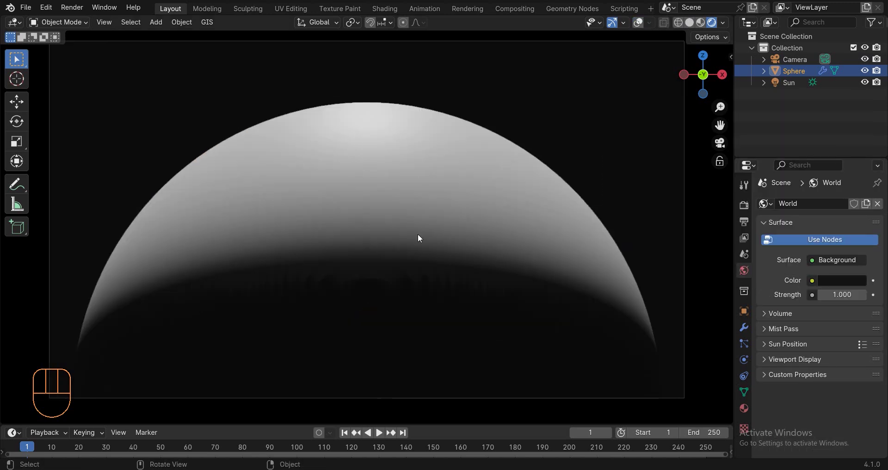
- Raise the Sun light's angle to about 5° so only the sphere's top is lit
{"action": "key", "text": "z"}
{"action": "left_click_drag", "start_coordinate": [752, 366], "coordinate": [524, 380]}
{"action": "key", "text": "z"}
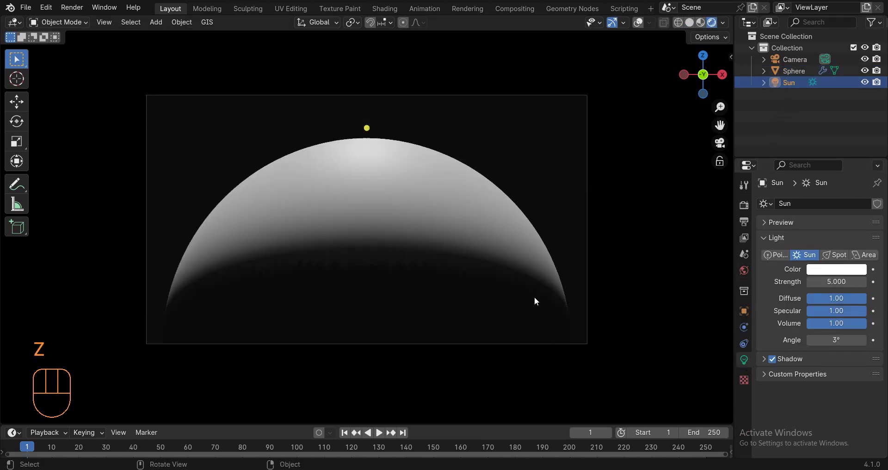
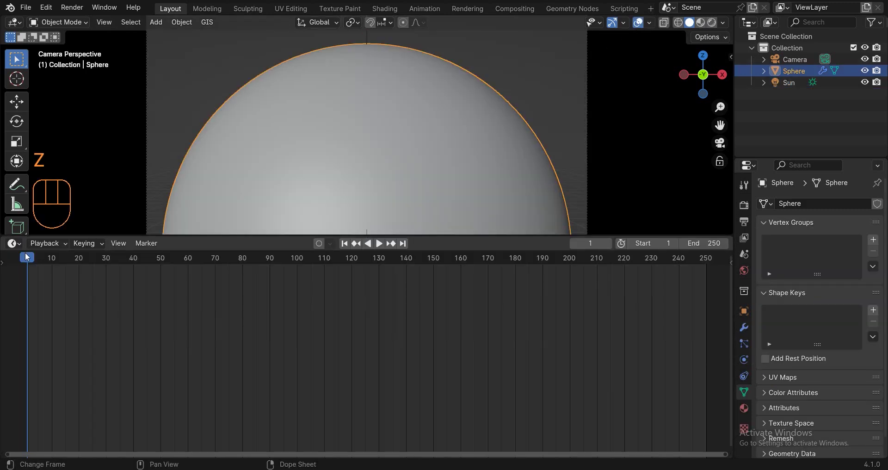
- Open a Shader Editor area below the viewport for the sphere's planet material
{"action": "left_click_drag", "start_coordinate": [27, 249], "coordinate": [108, 407]}
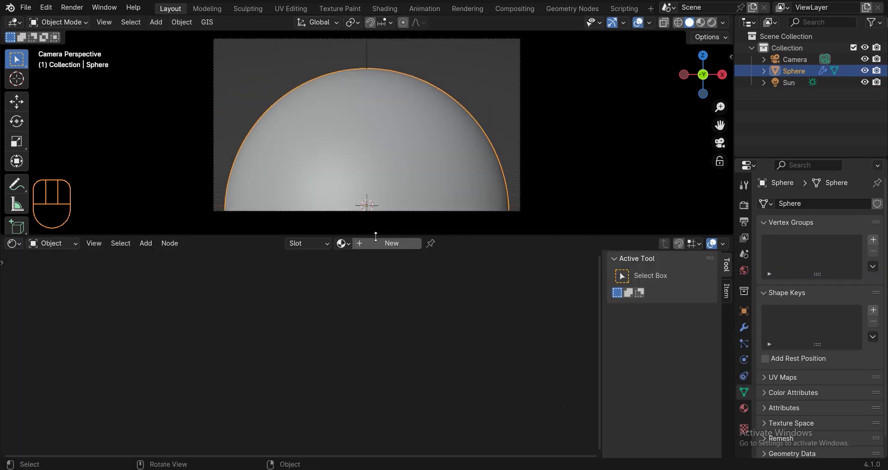
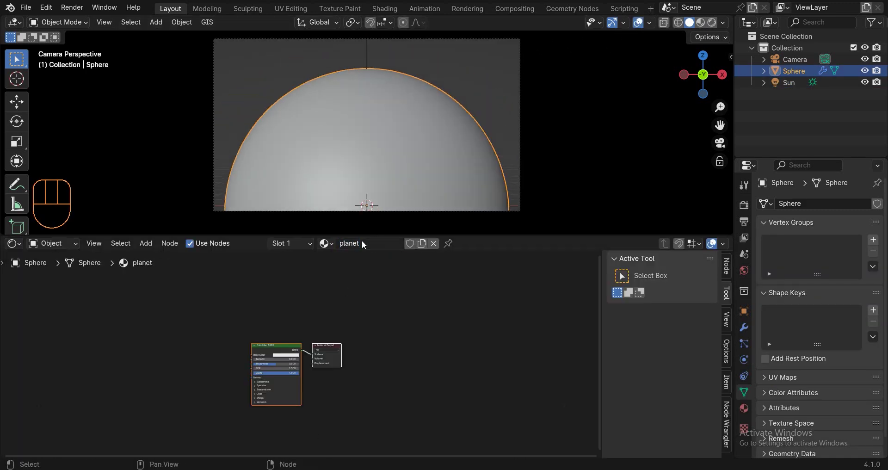
{"action": "left_click", "coordinate": [356, 282]}
{"action": "key", "text": "z"}
{"action": "middle_click", "coordinate": [377, 284]}
{"action": "left_click", "coordinate": [378, 284]}
- Add a Magic Texture with Texture Coordinate and Mapping nodes via Ctrl+T
{"action": "key", "text": "shift+a"}
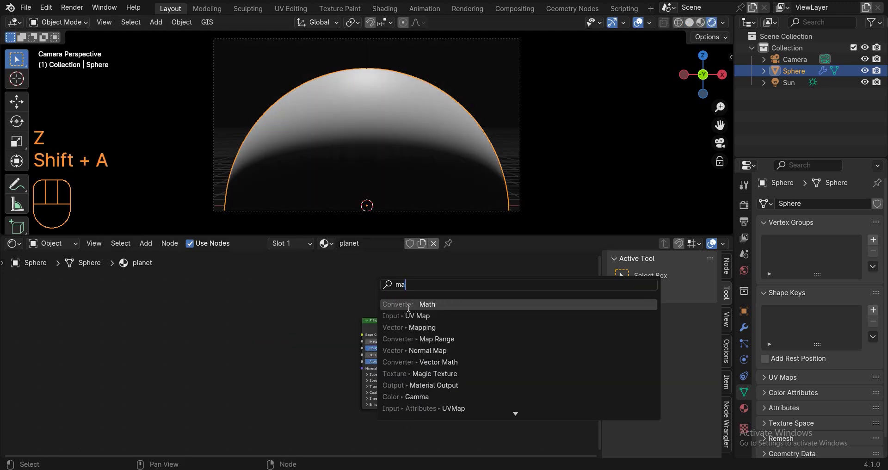
{"action": "middle_click", "coordinate": [246, 321]}
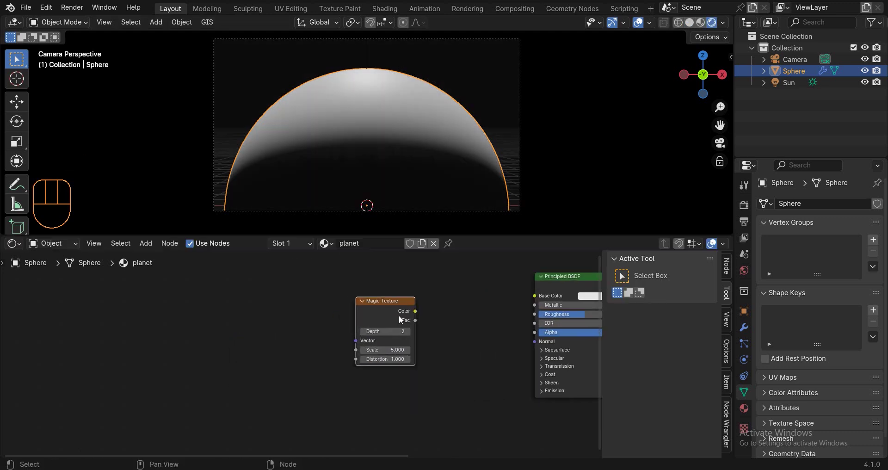
{"action": "left_click", "coordinate": [373, 304]}
{"action": "left_click", "coordinate": [421, 271]}
{"action": "left_click", "coordinate": [367, 304]}
{"action": "key", "text": "ctrl+t"}
{"action": "left_click_drag", "start_coordinate": [341, 348], "coordinate": [376, 345]}
{"action": "key", "text": "g"}
{"action": "left_click", "coordinate": [280, 314]}
- Arrange the coordinate nodes and bring in a Noise Texture for blending
{"action": "middle_click", "coordinate": [357, 310]}
{"action": "middle_click", "coordinate": [187, 287]}
{"action": "left_click", "coordinate": [298, 346]}
{"action": "left_click_drag", "start_coordinate": [257, 349], "coordinate": [284, 306]}
{"action": "left_click", "coordinate": [265, 383]}
{"action": "middle_click", "coordinate": [322, 328]}
- Add a Mix node blending Generated coordinates with the Noise Fac and feed it into the Mapping vector
{"action": "key", "text": "shift+a"}
{"action": "left_click", "coordinate": [254, 311]}
{"action": "left_click", "coordinate": [247, 367]}
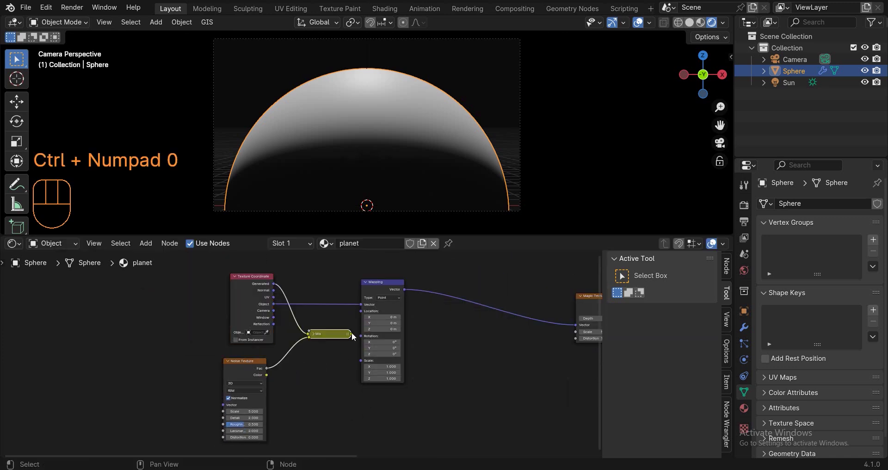
{"action": "left_click_drag", "start_coordinate": [355, 335], "coordinate": [349, 294]}
{"action": "left_click", "coordinate": [340, 316]}
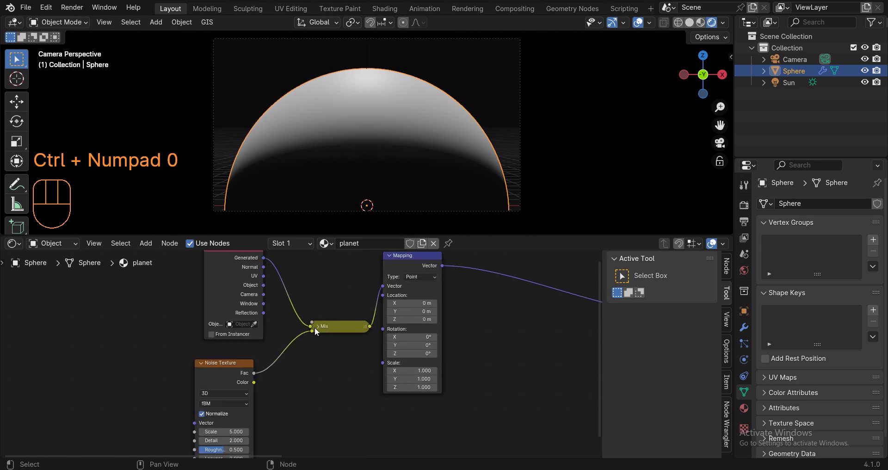
{"action": "left_click", "coordinate": [320, 331]}
{"action": "left_click", "coordinate": [343, 289]}
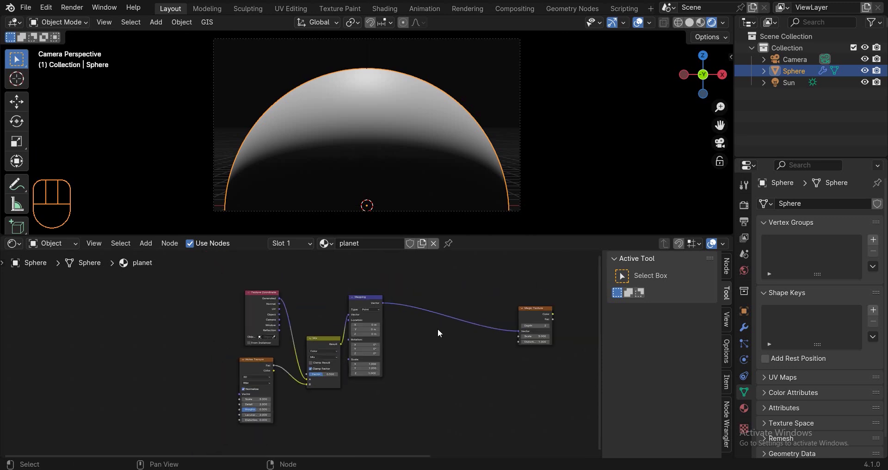
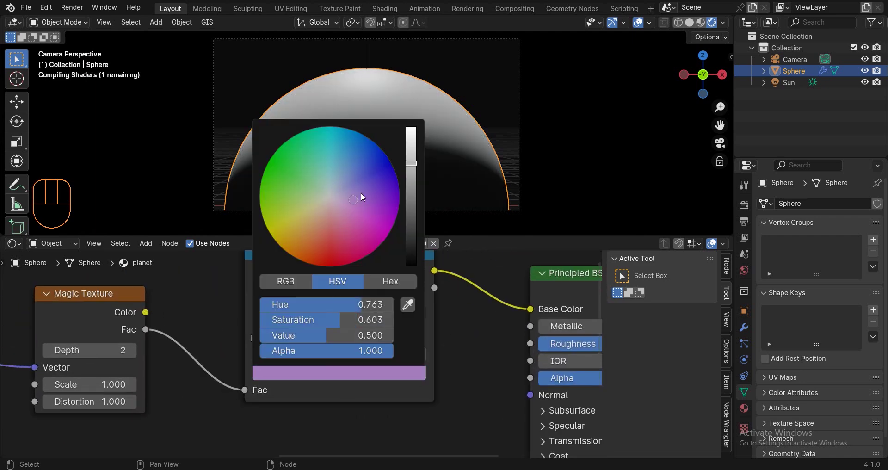
- Colour the Color Ramp stops blue, purple and pale blue for the Base Color
{"action": "left_click", "coordinate": [274, 326]}
{"action": "left_click", "coordinate": [298, 352]}
{"action": "double_click", "coordinate": [265, 340]}
{"action": "left_click", "coordinate": [301, 354]}
{"action": "left_click", "coordinate": [284, 378]}
{"action": "left_click", "coordinate": [272, 335]}
{"action": "left_click", "coordinate": [327, 339]}
{"action": "left_click", "coordinate": [319, 331]}
- Slide the ramp stops to balance the patches and check the mottled sphere through the camera
{"action": "middle_click", "coordinate": [319, 331]}
{"action": "middle_click", "coordinate": [318, 332]}
{"action": "left_click_drag", "start_coordinate": [313, 333], "coordinate": [277, 336]}
{"action": "left_click_drag", "start_coordinate": [288, 337], "coordinate": [272, 332]}
{"action": "middle_click", "coordinate": [272, 332]}
{"action": "middle_click", "coordinate": [314, 136]}
{"action": "left_click_drag", "start_coordinate": [349, 162], "coordinate": [350, 182]}
{"action": "left_click_drag", "start_coordinate": [379, 199], "coordinate": [466, 187]}
{"action": "key", "text": "KP_0"}
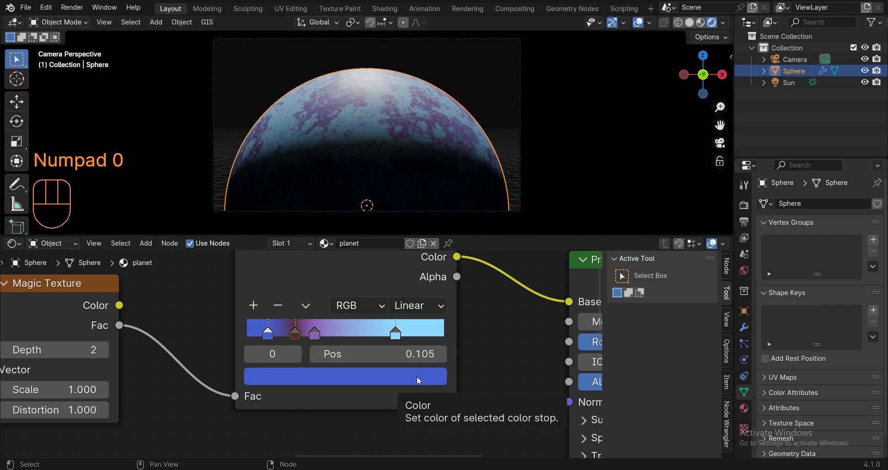
- Add a Bump node and wire Magic Texture Fac into a second Color Ramp for the height
{"action": "left_click", "coordinate": [394, 302]}
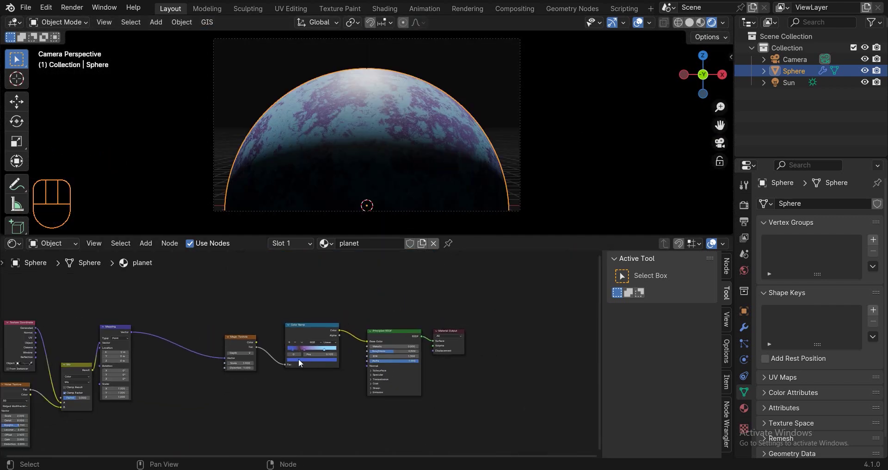
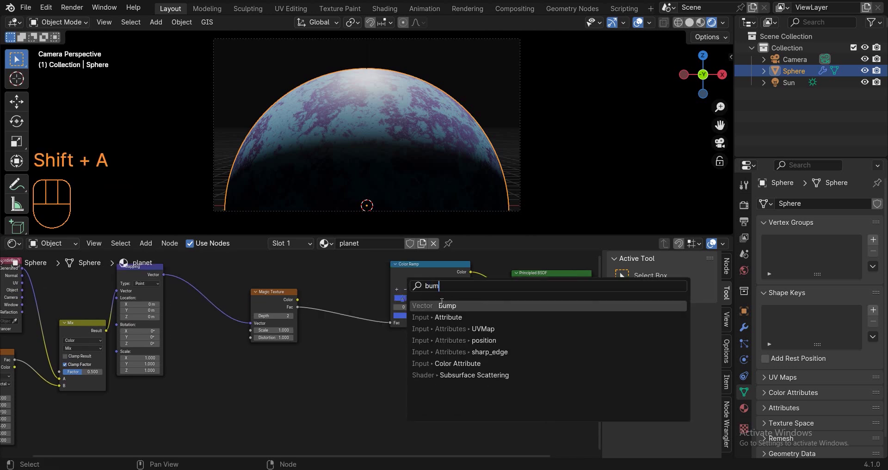
{"action": "key", "text": "shift+a"}
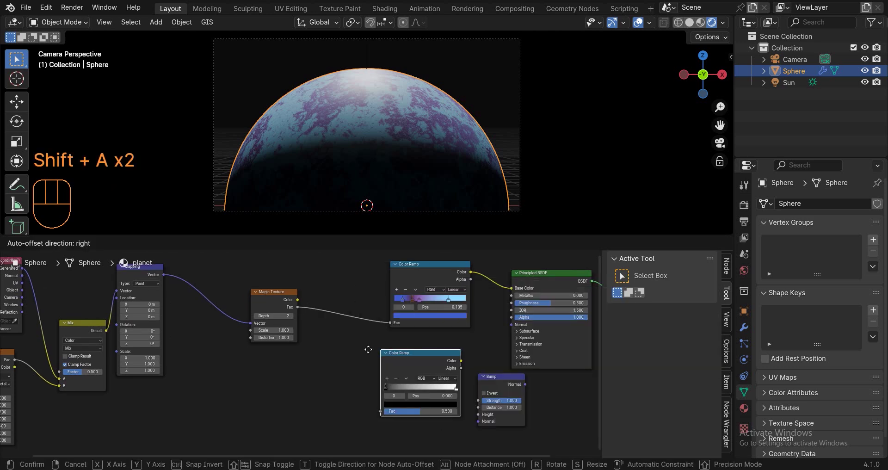
{"action": "left_click_drag", "start_coordinate": [298, 310], "coordinate": [388, 401]}
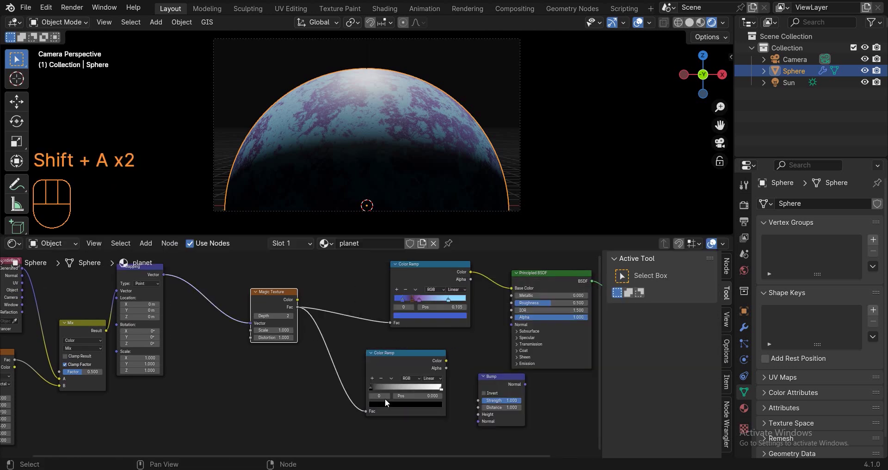
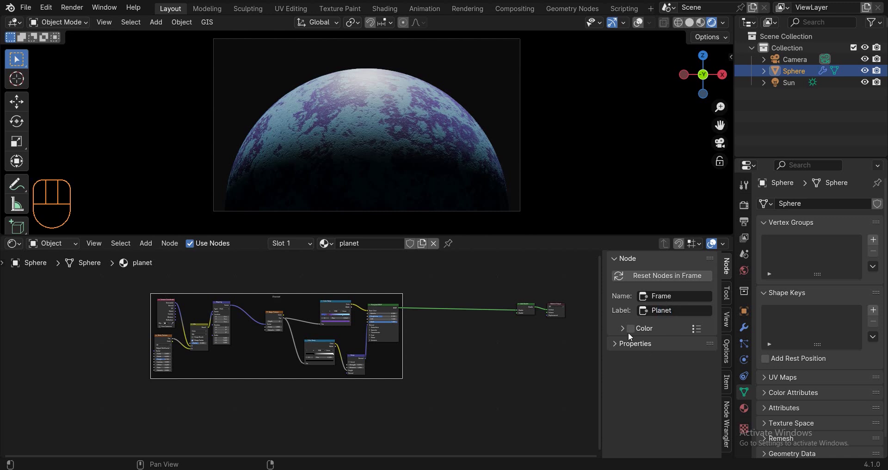
- Enable a custom colour on the Planet frame and tint it blue
{"action": "left_click", "coordinate": [622, 330]}
{"action": "left_click_drag", "start_coordinate": [632, 335], "coordinate": [641, 347]}
{"action": "left_click", "coordinate": [641, 348]}
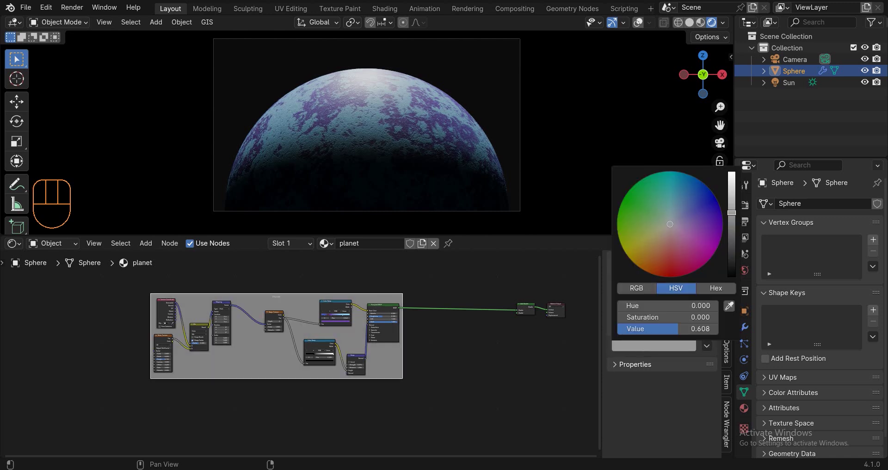
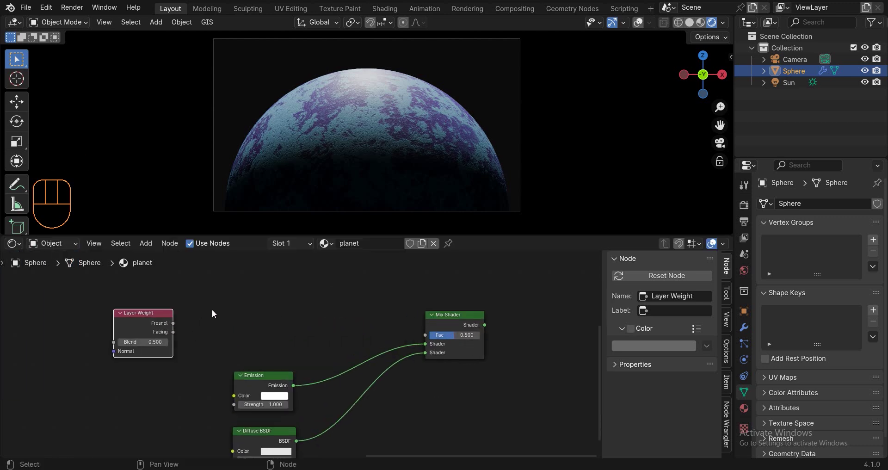
- Add a Color Ramp after Layer Weight, plug it into the Mix Shader Fac and preview the result
{"action": "key", "text": "shift+a"}
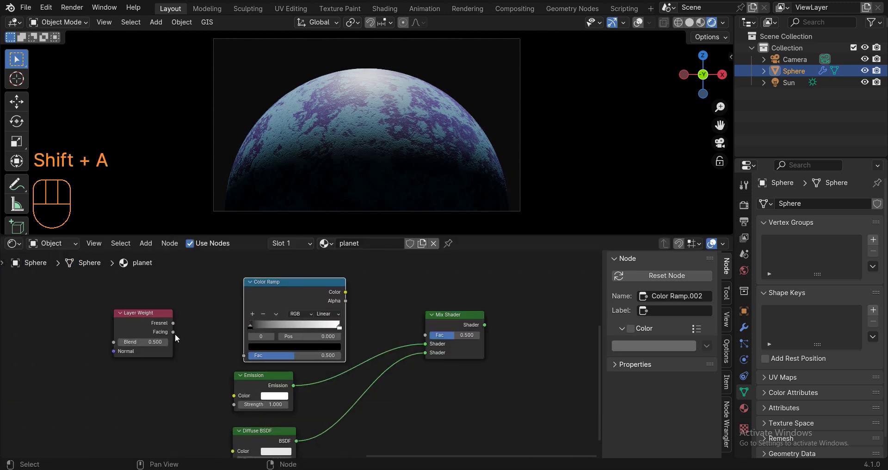
{"action": "left_click_drag", "start_coordinate": [177, 336], "coordinate": [316, 293]}
{"action": "left_click_drag", "start_coordinate": [425, 331], "coordinate": [416, 297]}
{"action": "left_click", "coordinate": [418, 323]}
{"action": "key", "text": "shift+c"}
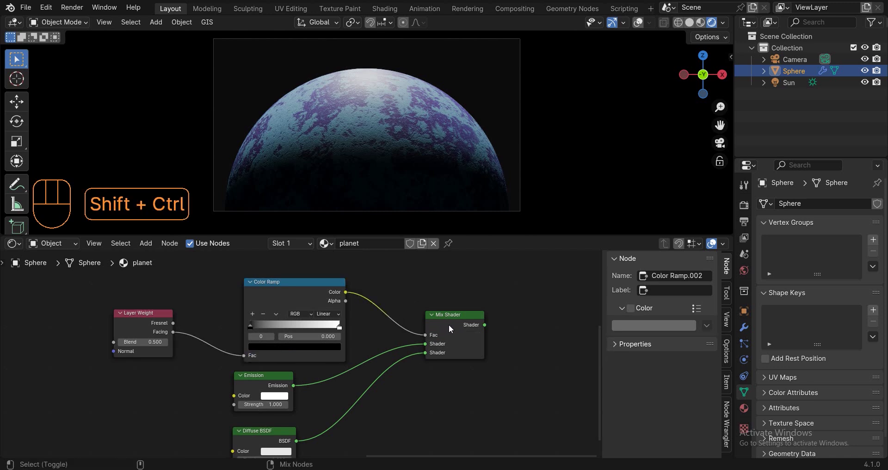
{"action": "left_click", "coordinate": [454, 323]}
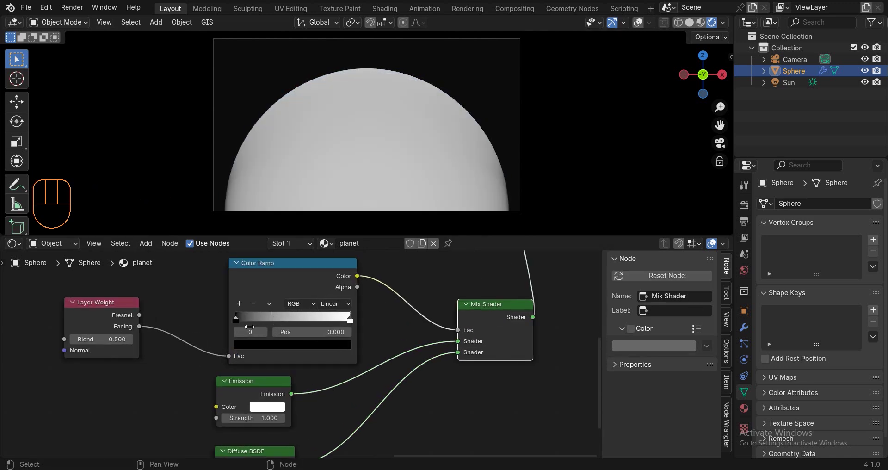
- Set the Emission colour and move the ramp stops to about 0.17 and 0.43, checked from the camera
{"action": "left_click_drag", "start_coordinate": [290, 325], "coordinate": [339, 331]}
{"action": "left_click", "coordinate": [314, 423]}
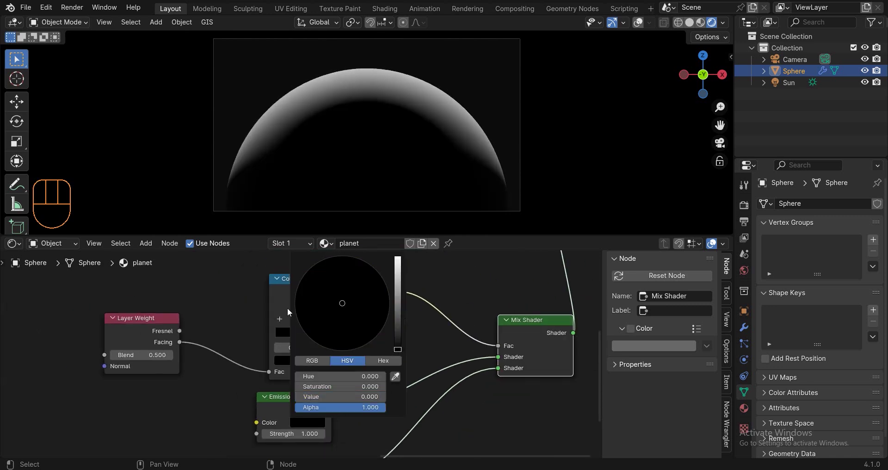
{"action": "left_click_drag", "start_coordinate": [316, 329], "coordinate": [353, 324]}
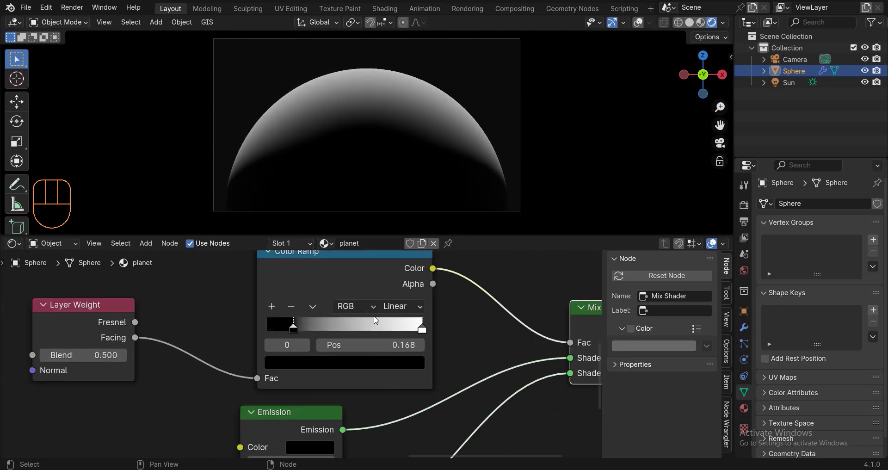
{"action": "left_click_drag", "start_coordinate": [391, 327], "coordinate": [264, 344]}
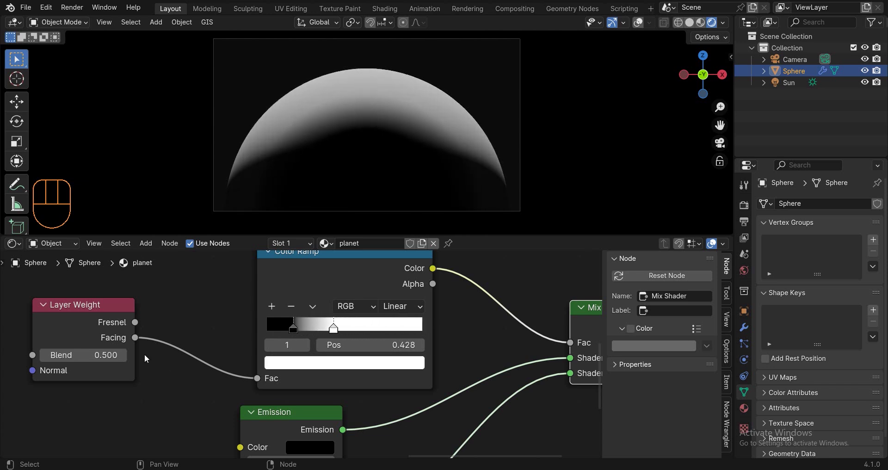
{"action": "left_click_drag", "start_coordinate": [371, 150], "coordinate": [262, 143]}
{"action": "key", "text": "KP_0"}
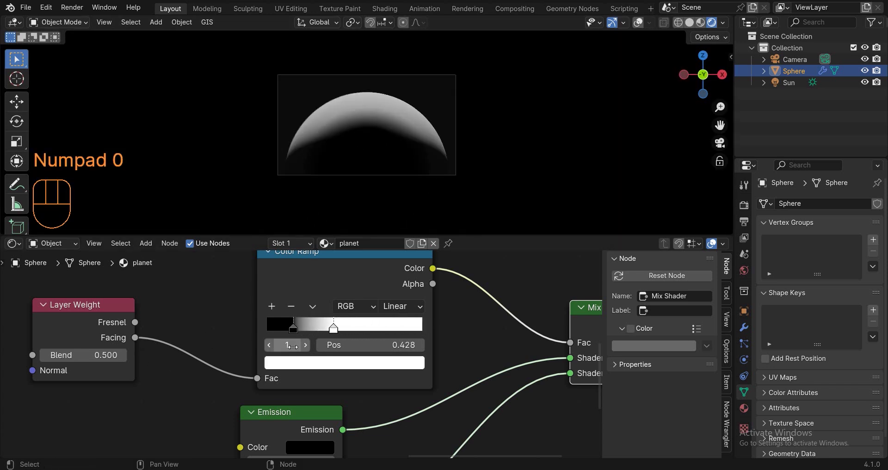
- Fine-tune the ramp stops and tint the atmosphere rim glow light blue
{"action": "left_click_drag", "start_coordinate": [289, 332], "coordinate": [314, 331]}
{"action": "left_click_drag", "start_coordinate": [300, 333], "coordinate": [385, 326]}
{"action": "left_click_drag", "start_coordinate": [405, 319], "coordinate": [401, 341]}
{"action": "left_click_drag", "start_coordinate": [390, 331], "coordinate": [311, 339]}
{"action": "left_click_drag", "start_coordinate": [285, 329], "coordinate": [286, 332]}
{"action": "middle_click", "coordinate": [354, 393]}
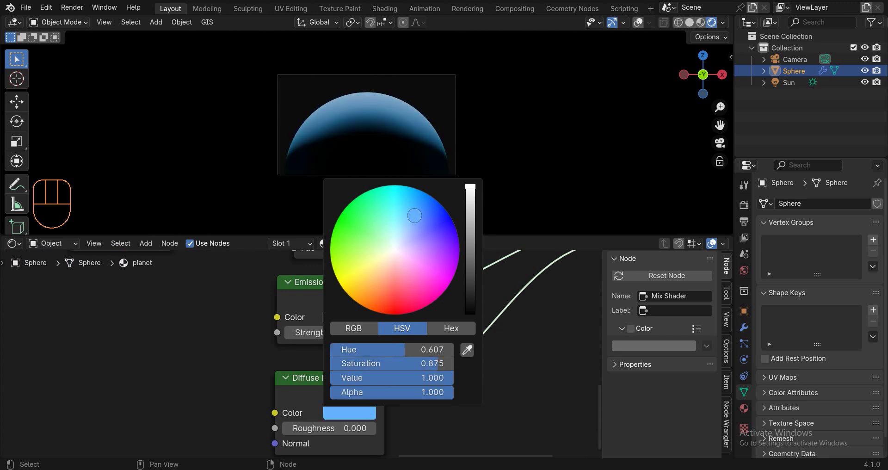
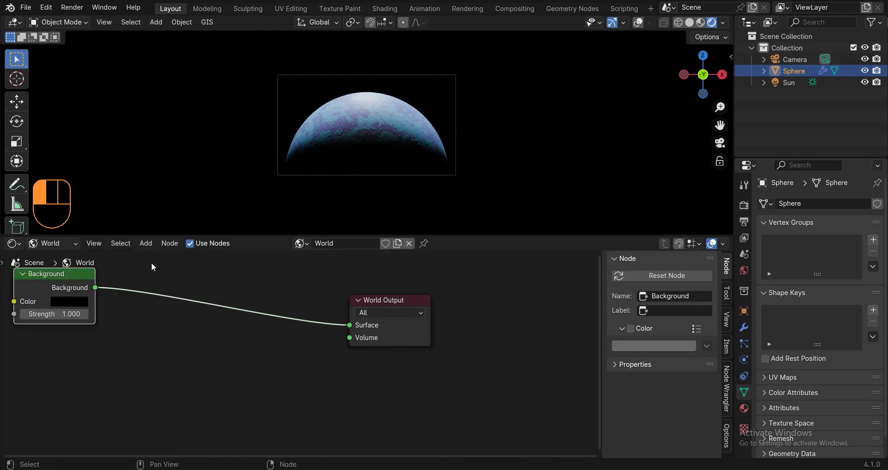
- Wire a Volume Scatter node into the world's Volume output for a blue haze
{"action": "left_click", "coordinate": [235, 261]}
{"action": "key", "text": "shift+a"}
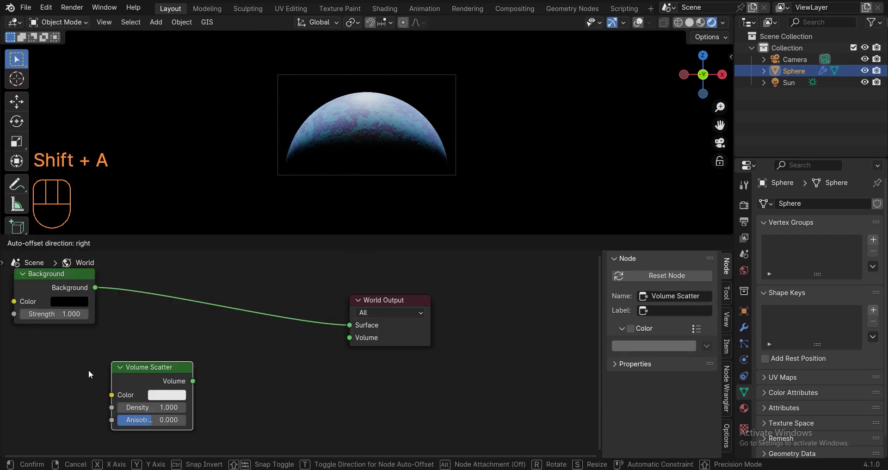
{"action": "left_click_drag", "start_coordinate": [173, 391], "coordinate": [321, 291]}
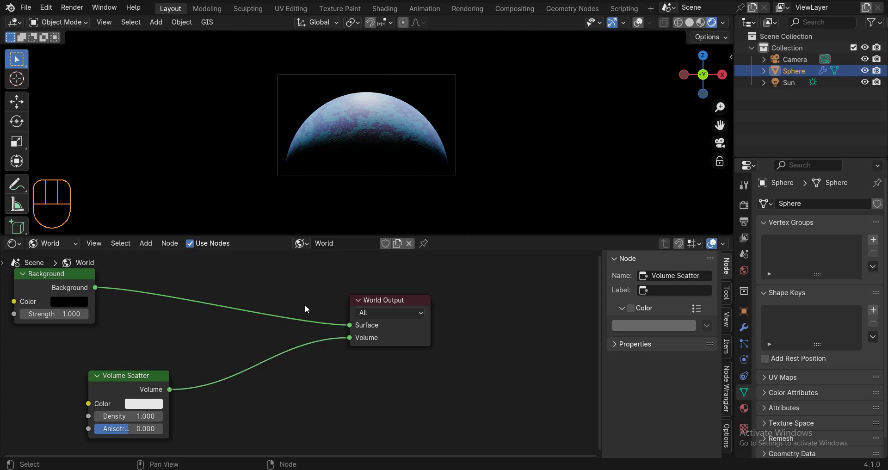
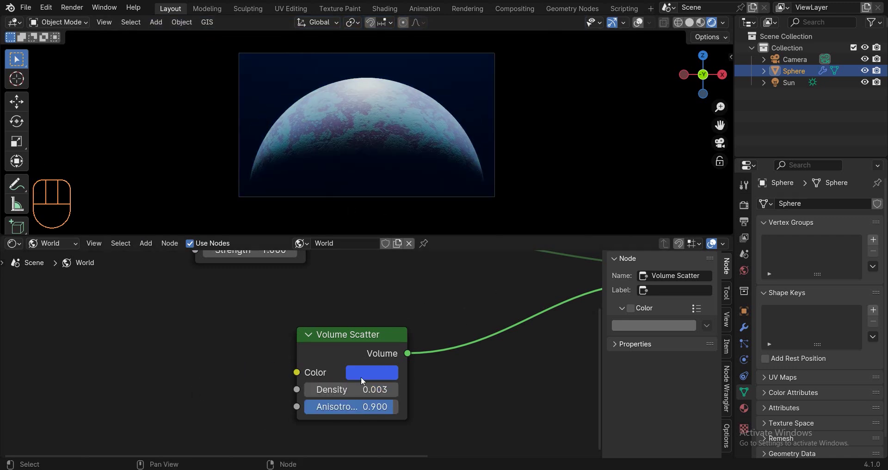
- Zoom out and orbit the viewport to frame the whole planet
{"action": "left_click_drag", "start_coordinate": [379, 169], "coordinate": [361, 182]}
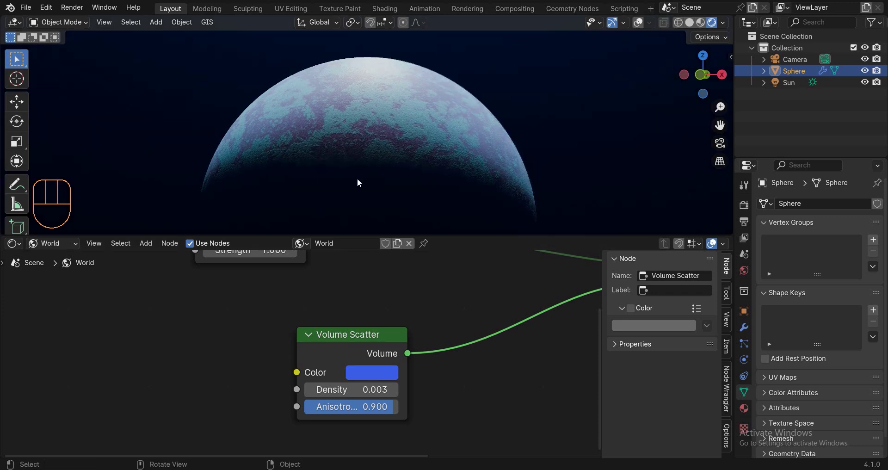
{"action": "middle_click", "coordinate": [338, 178]}
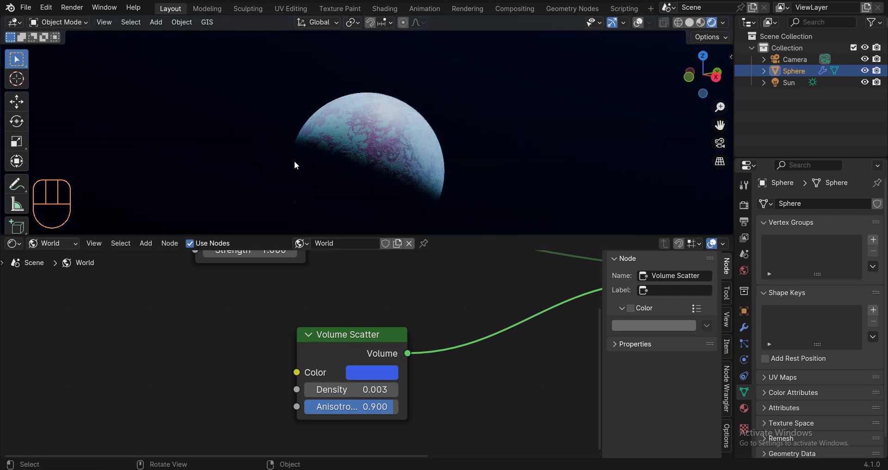
{"action": "left_click_drag", "start_coordinate": [259, 161], "coordinate": [490, 112]}
- Add a second UV Sphere around the planet and scale it slightly larger
{"action": "key", "text": "z"}
{"action": "left_click", "coordinate": [647, 23]}
{"action": "key", "text": "shift+a"}
{"action": "key", "text": "shift+a"}
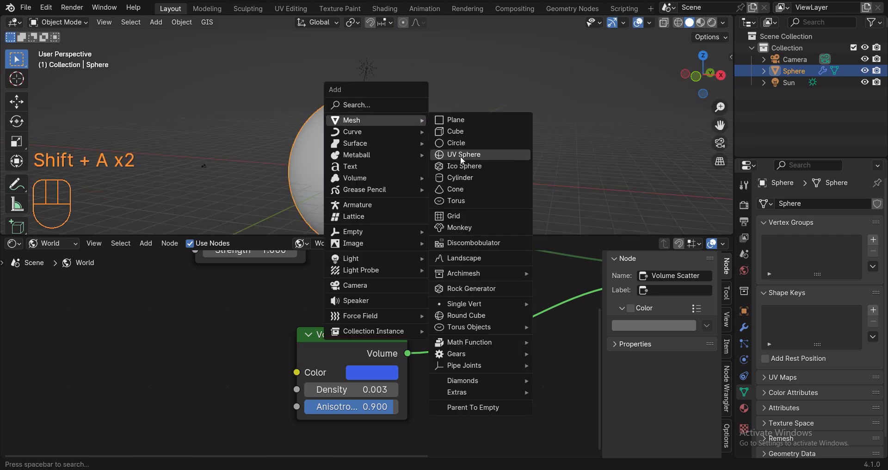
{"action": "key", "text": "s"}
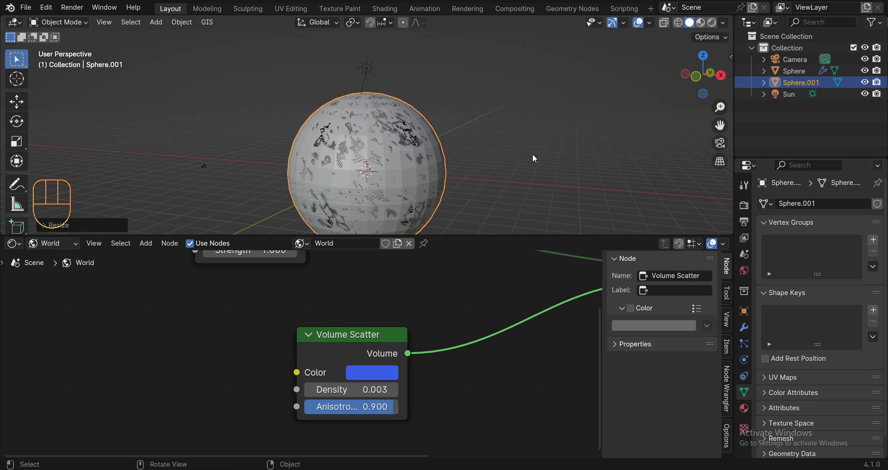
{"action": "key", "text": "ctrl+2"}
{"action": "left_click_drag", "start_coordinate": [565, 116], "coordinate": [150, 223]}
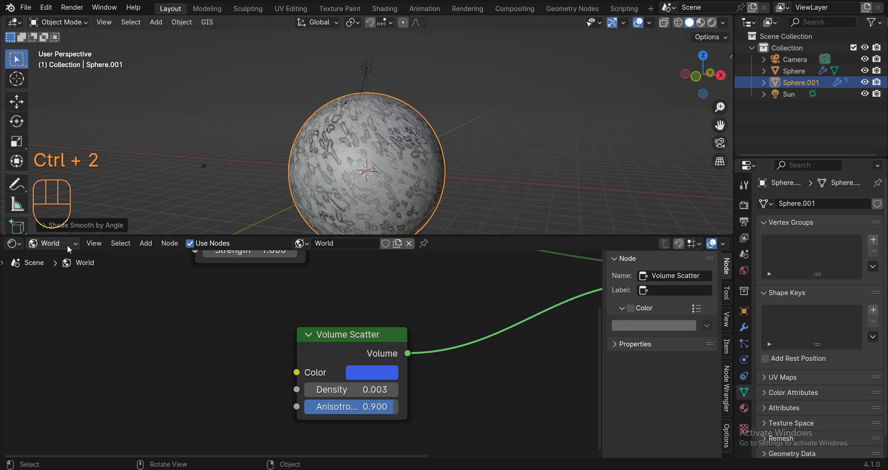
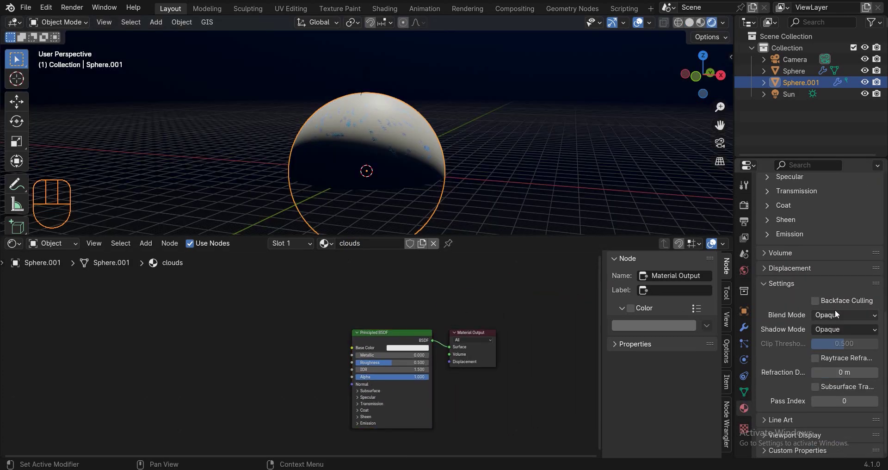
- Give the clouds material Alpha Blend blending and Alpha Clip shadows
{"action": "left_click_drag", "start_coordinate": [836, 314], "coordinate": [809, 371]}
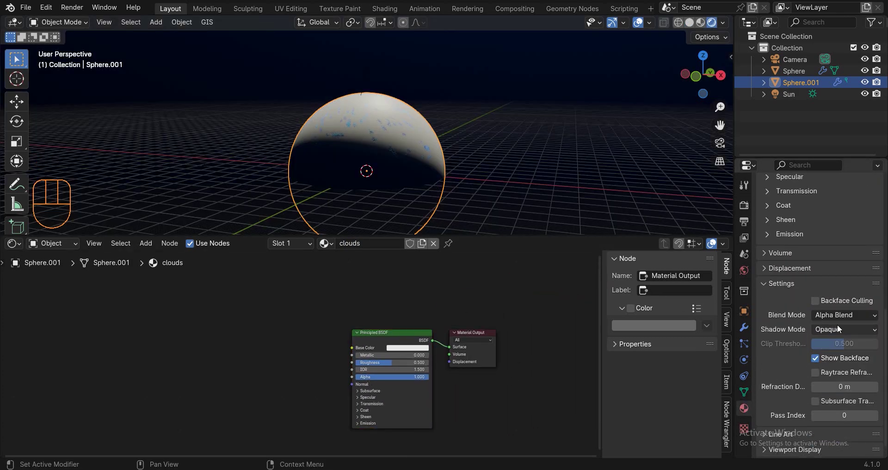
{"action": "left_click_drag", "start_coordinate": [843, 349], "coordinate": [446, 349]}
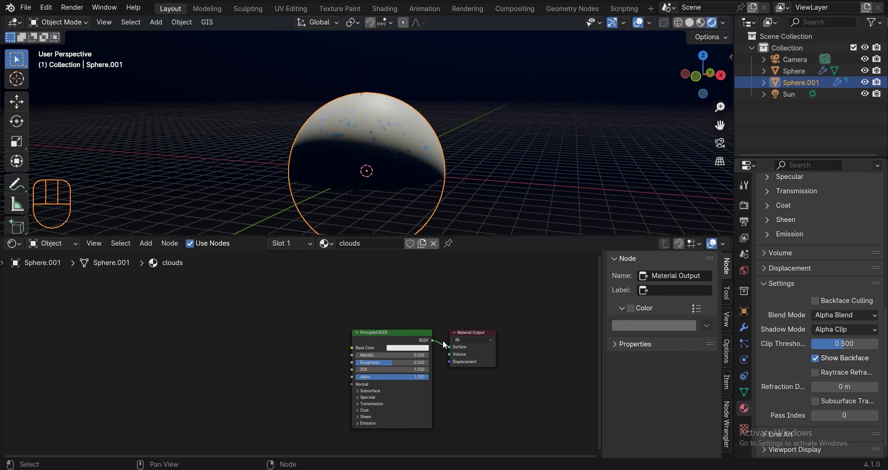
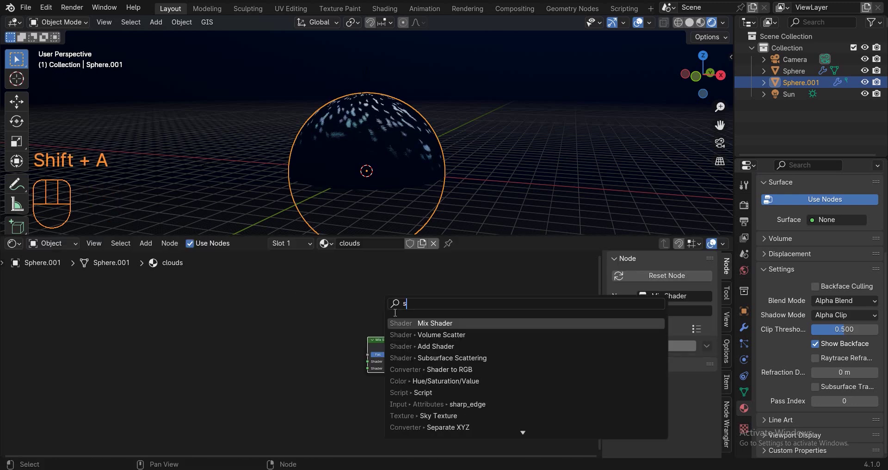
- Mix a Transparent BSDF with Subsurface Scattering through a Mix Shader in the clouds material
{"action": "key", "text": "shift+a"}
{"action": "left_click_drag", "start_coordinate": [293, 353], "coordinate": [305, 414]}
{"action": "left_click_drag", "start_coordinate": [368, 383], "coordinate": [412, 360]}
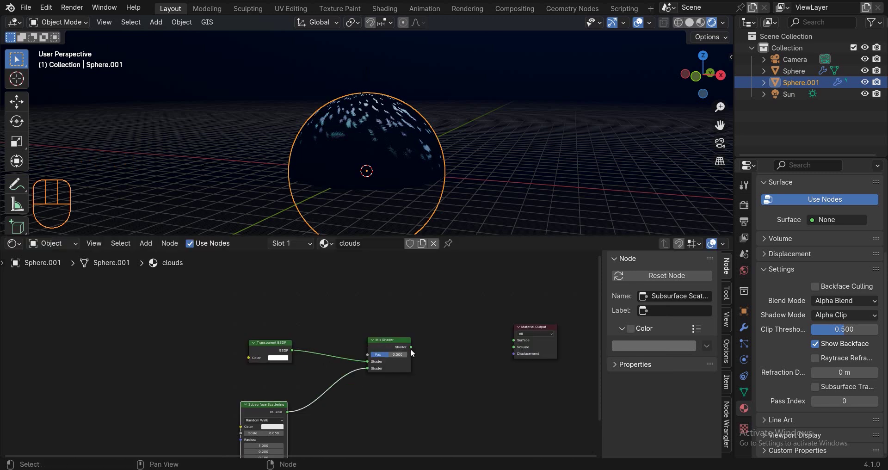
{"action": "left_click", "coordinate": [513, 344]}
{"action": "middle_click", "coordinate": [464, 329]}
- Drive the mix factor with a Noise Texture fed through an adjusted Color Ramp
{"action": "key", "text": "shift+a"}
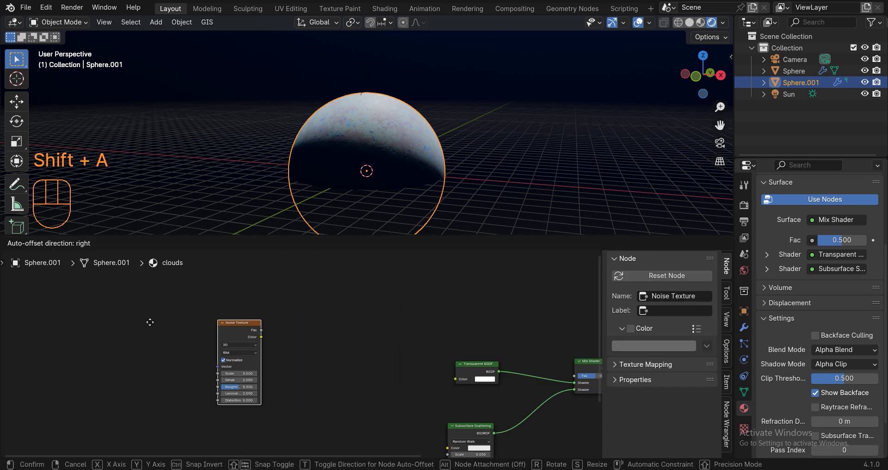
{"action": "key", "text": "shift+a"}
{"action": "middle_click", "coordinate": [307, 316]}
{"action": "left_click_drag", "start_coordinate": [304, 295], "coordinate": [322, 342]}
{"action": "left_click_drag", "start_coordinate": [376, 350], "coordinate": [320, 373]}
{"action": "left_click", "coordinate": [346, 403]}
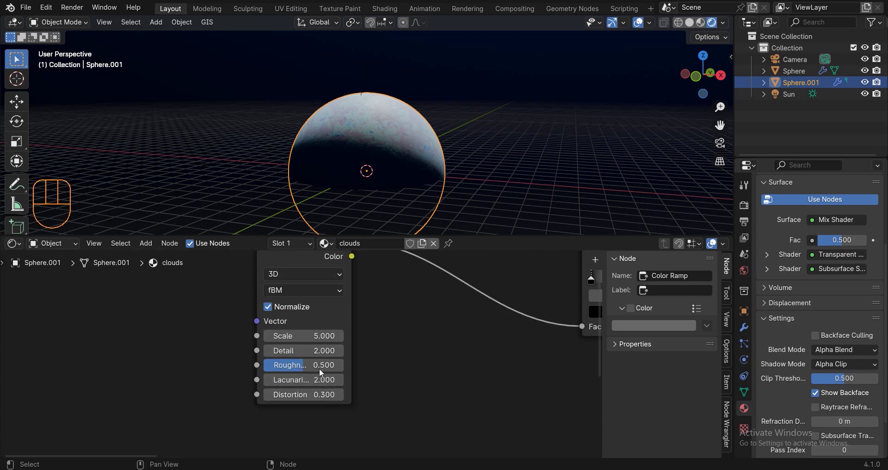
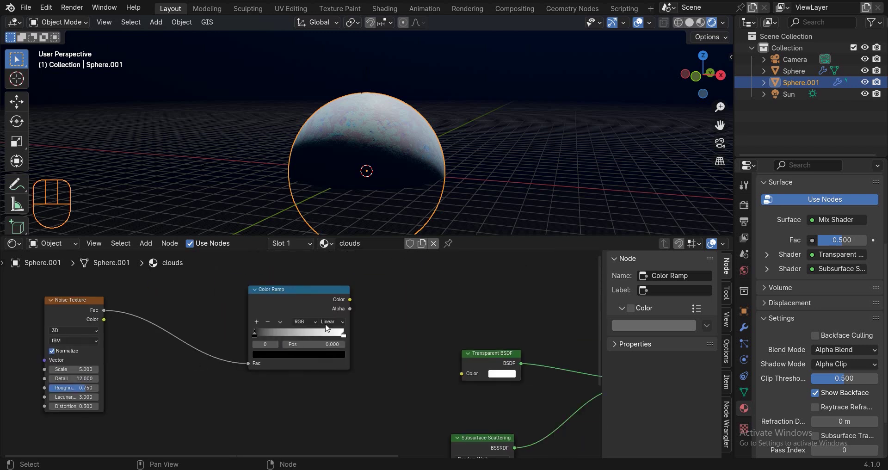
{"action": "double_click", "coordinate": [324, 336]}
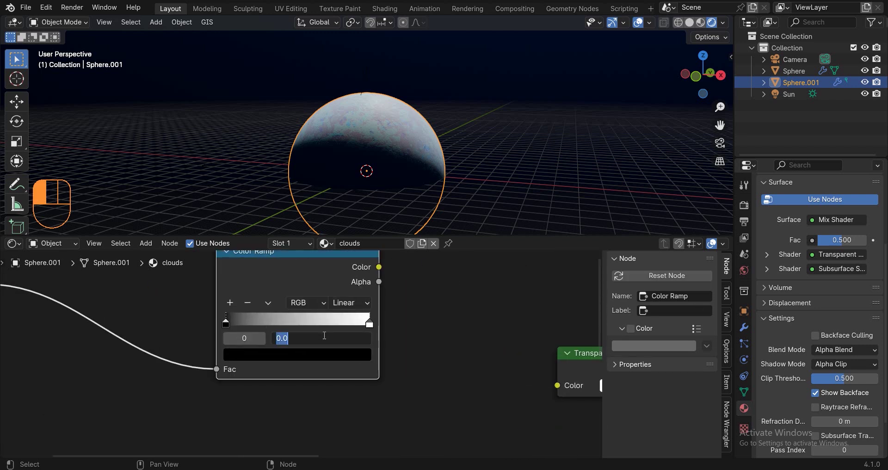
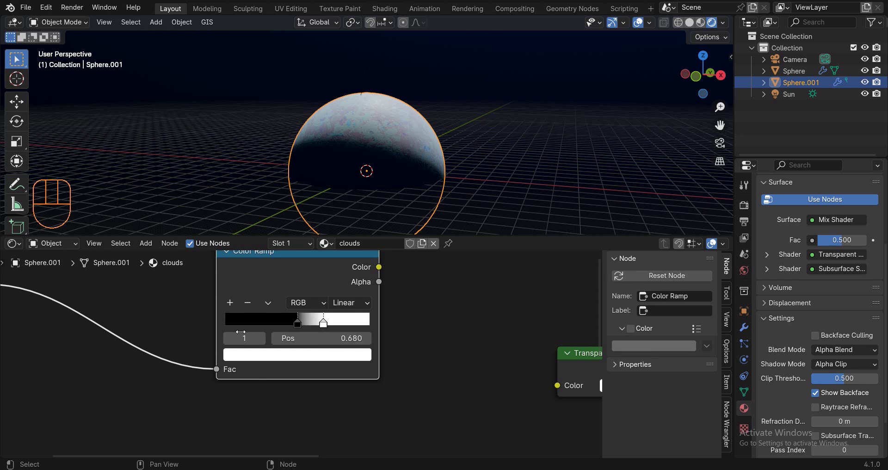
{"action": "left_click_drag", "start_coordinate": [454, 321], "coordinate": [324, 271]}
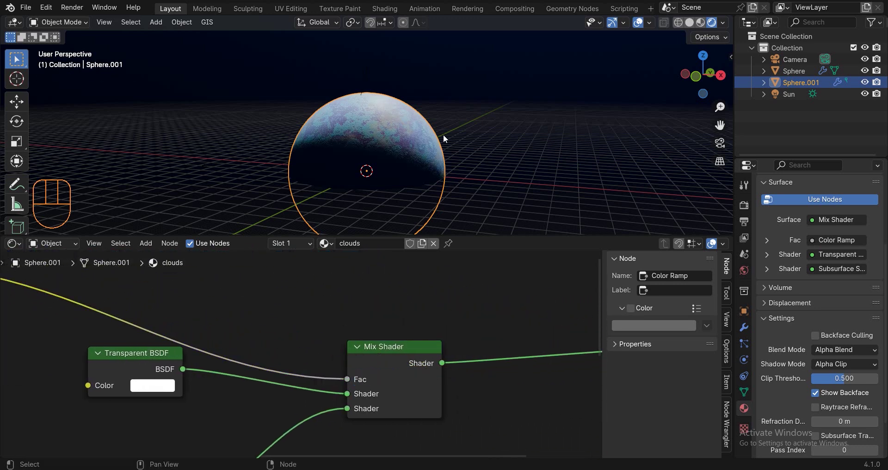
- From camera view, adjust the subsurface scattering colour brightness of the clouds
{"action": "key", "text": "KP_0"}
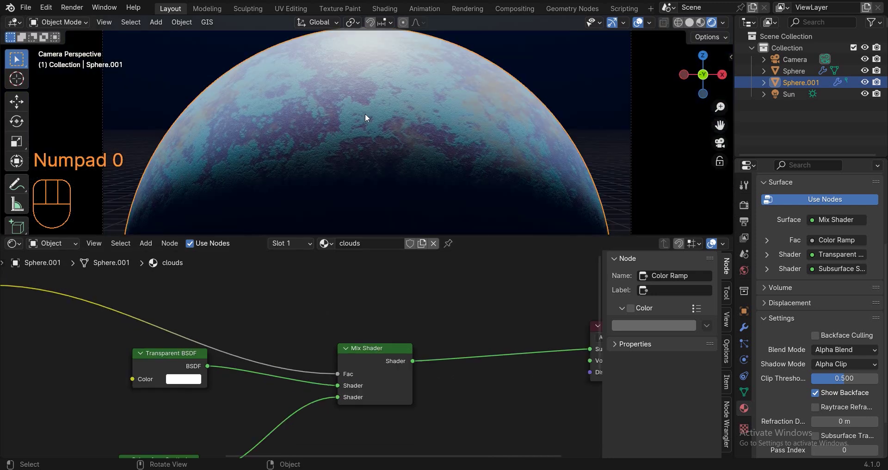
{"action": "left_click", "coordinate": [363, 383]}
{"action": "left_click_drag", "start_coordinate": [381, 319], "coordinate": [307, 391]}
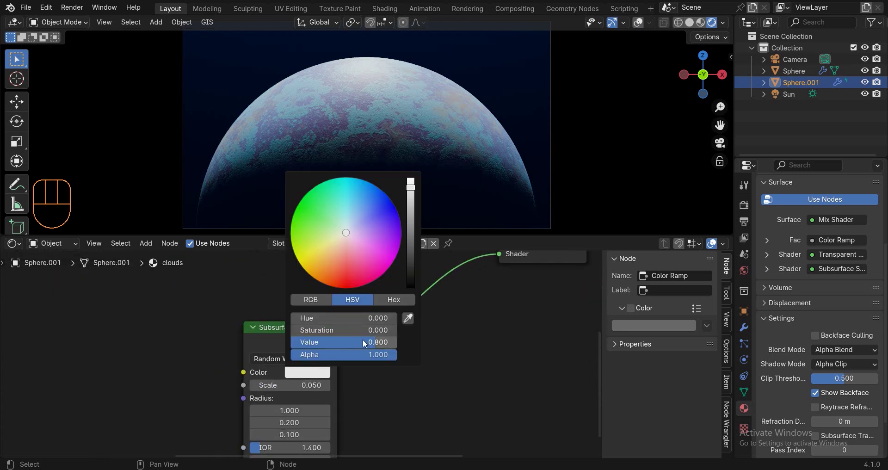
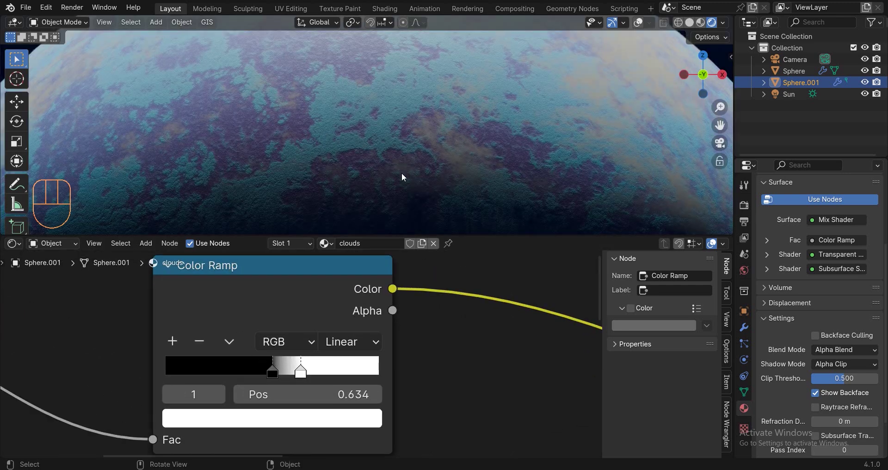
- Slide the Color Ramp stops lower, to about 0.44, so more pale clouds show
{"action": "middle_click", "coordinate": [226, 364]}
{"action": "left_click_drag", "start_coordinate": [405, 361], "coordinate": [241, 383]}
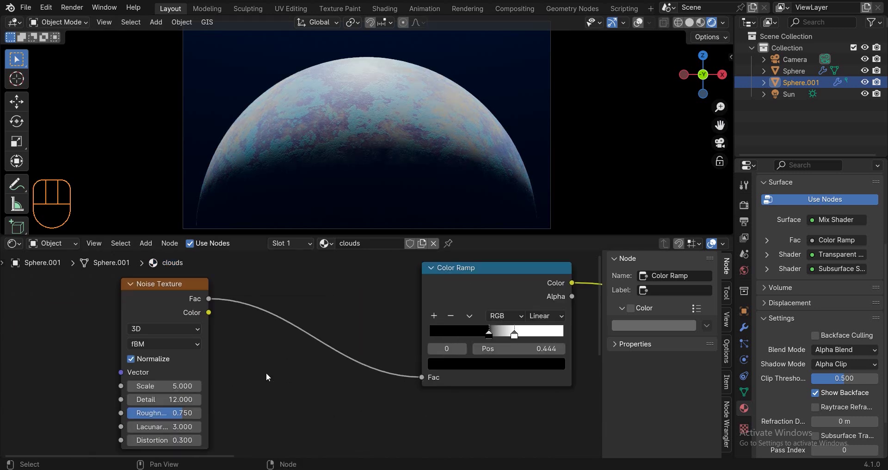
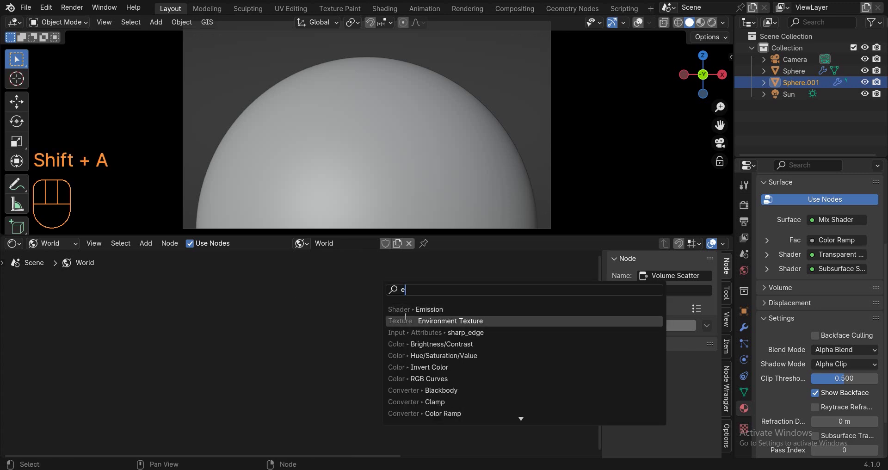
- Load HDRI-II.hdr into an Environment Texture feeding the world Background, then preview rendered shading
{"action": "left_click", "coordinate": [330, 308]}
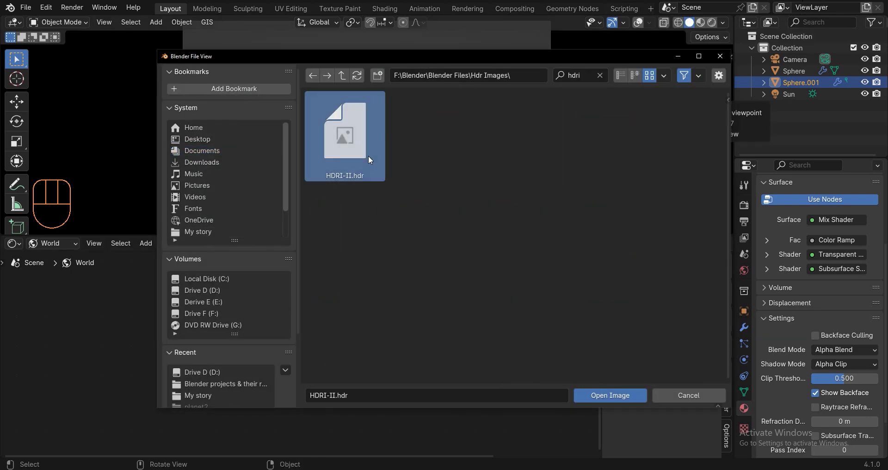
{"action": "left_click_drag", "start_coordinate": [349, 298], "coordinate": [346, 299]}
{"action": "left_click", "coordinate": [349, 303]}
{"action": "middle_click", "coordinate": [435, 135]}
{"action": "key", "text": "z"}
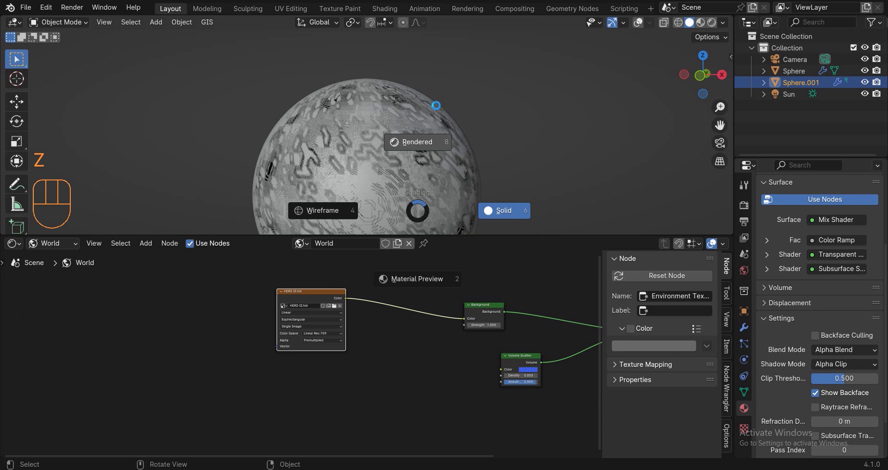